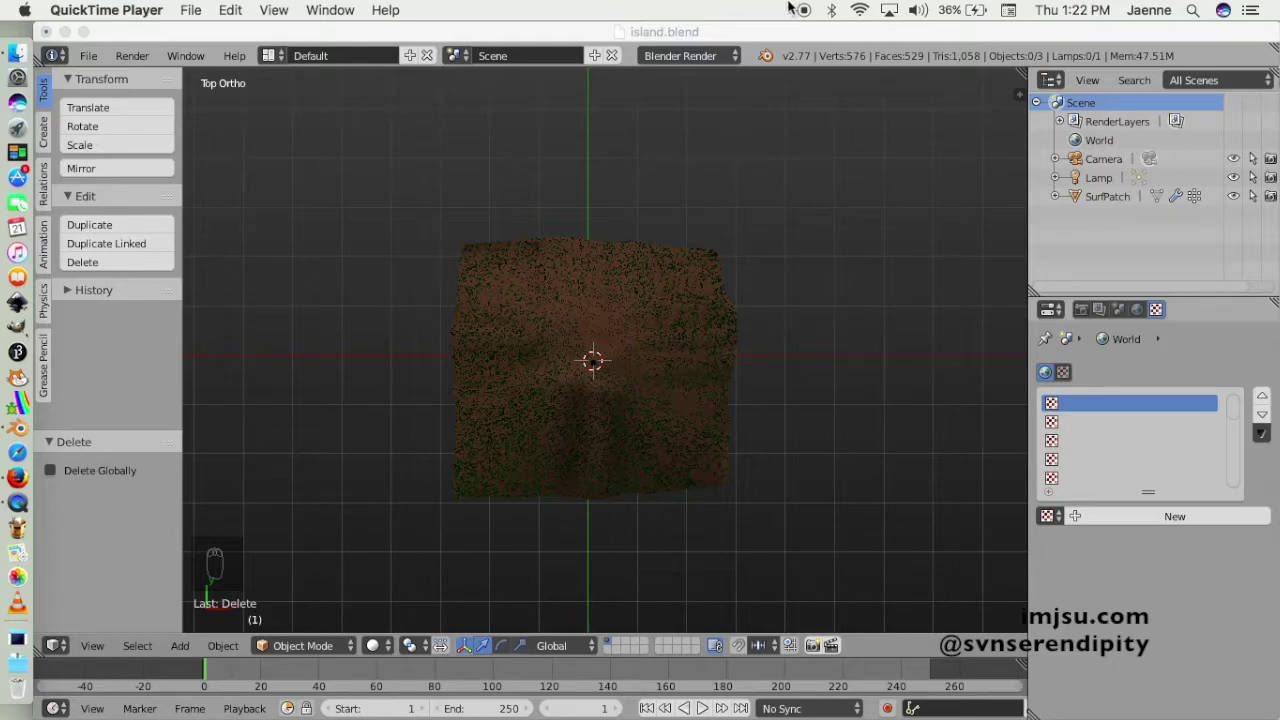
Add a new plane at the island's centre and start enlarging it (Shift+A, S).
{"action": "key", "text": "shift+a"}
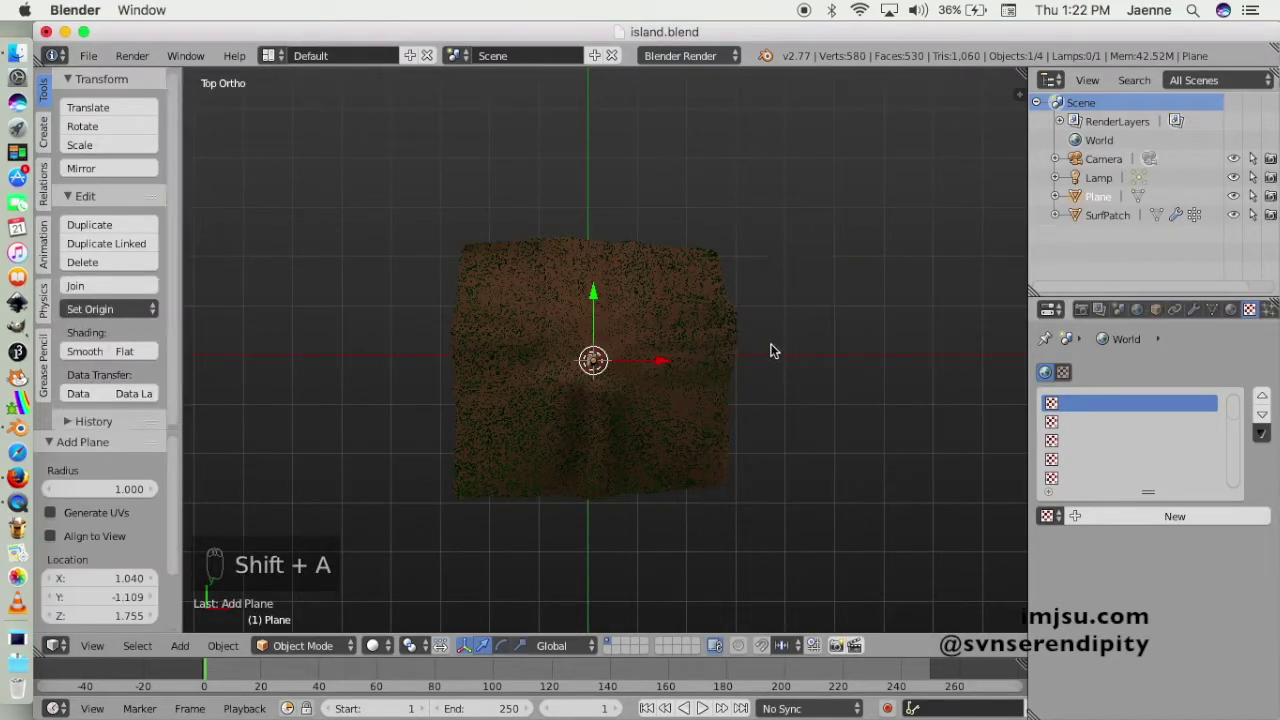
{"action": "key", "text": "s"}
{"action": "left_click_drag", "start_coordinate": [886, 352], "coordinate": [886, 320]}
{"action": "key", "text": "s"}
{"action": "key", "text": "s"}
{"action": "left_click_drag", "start_coordinate": [920, 315], "coordinate": [871, 327]}
Finish scaling the plane so it extends well beyond the island's edges.
{"action": "key", "text": "s"}
{"action": "left_click", "coordinate": [328, 328]}
{"action": "left_click_drag", "start_coordinate": [481, 308], "coordinate": [617, 301]}
{"action": "left_click_drag", "start_coordinate": [604, 302], "coordinate": [842, 345]}
{"action": "key", "text": "z"}
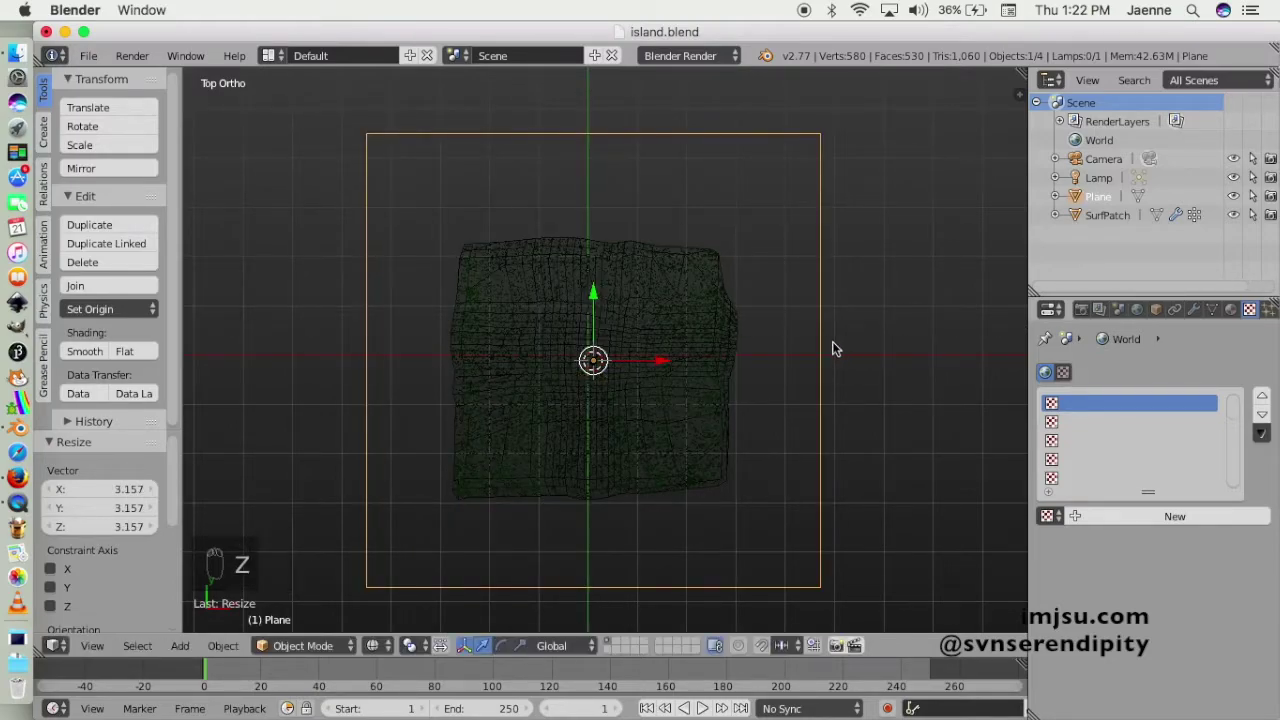
Lower the plane straight down about -6.094 in front view, then check it from the side.
{"action": "key", "text": "s"}
{"action": "left_click_drag", "start_coordinate": [878, 343], "coordinate": [850, 412]}
{"action": "key", "text": "KP_1"}
{"action": "left_click_drag", "start_coordinate": [596, 278], "coordinate": [595, 307]}
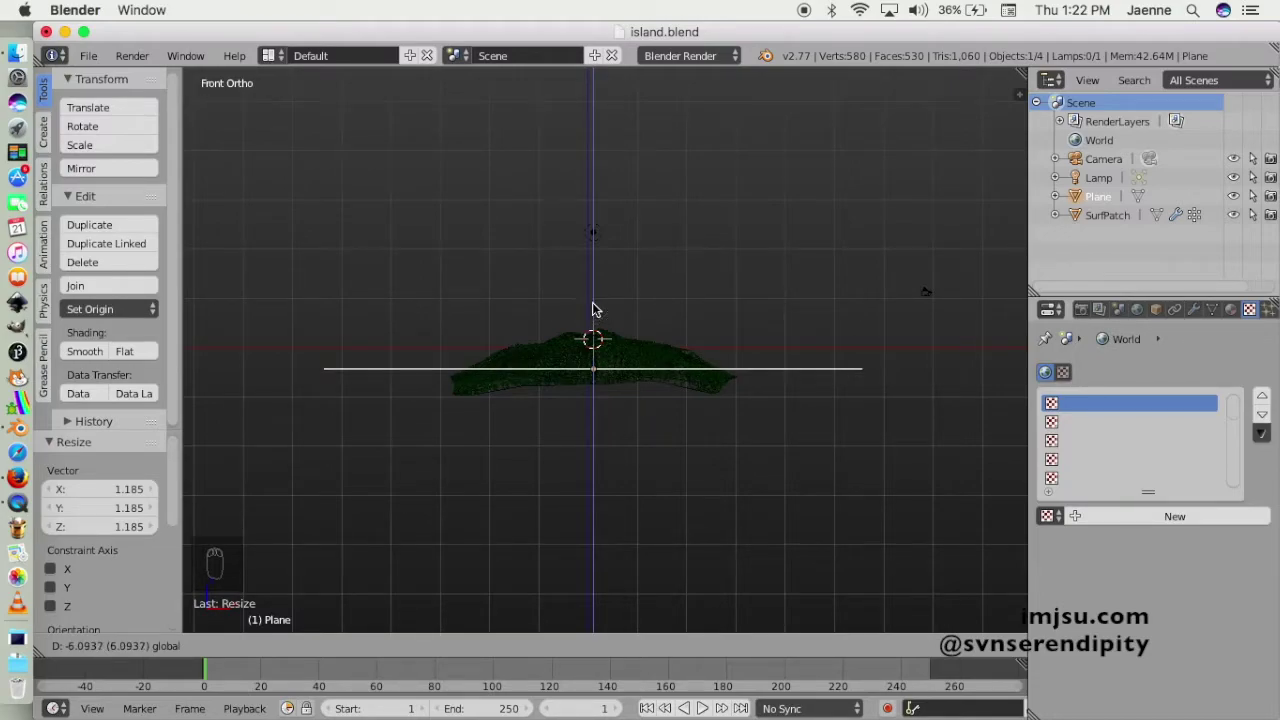
{"action": "left_click_drag", "start_coordinate": [728, 387], "coordinate": [754, 417]}
{"action": "key", "text": "KP_3"}
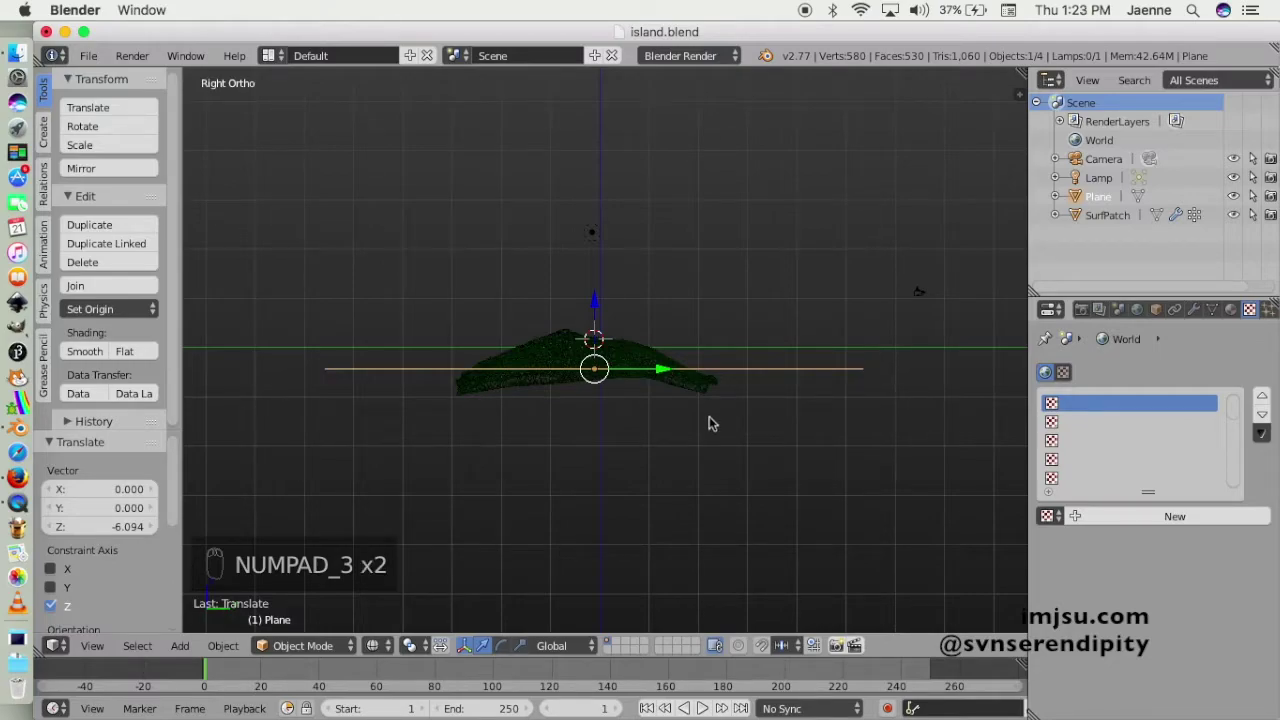
{"action": "key", "text": "KP_6"}
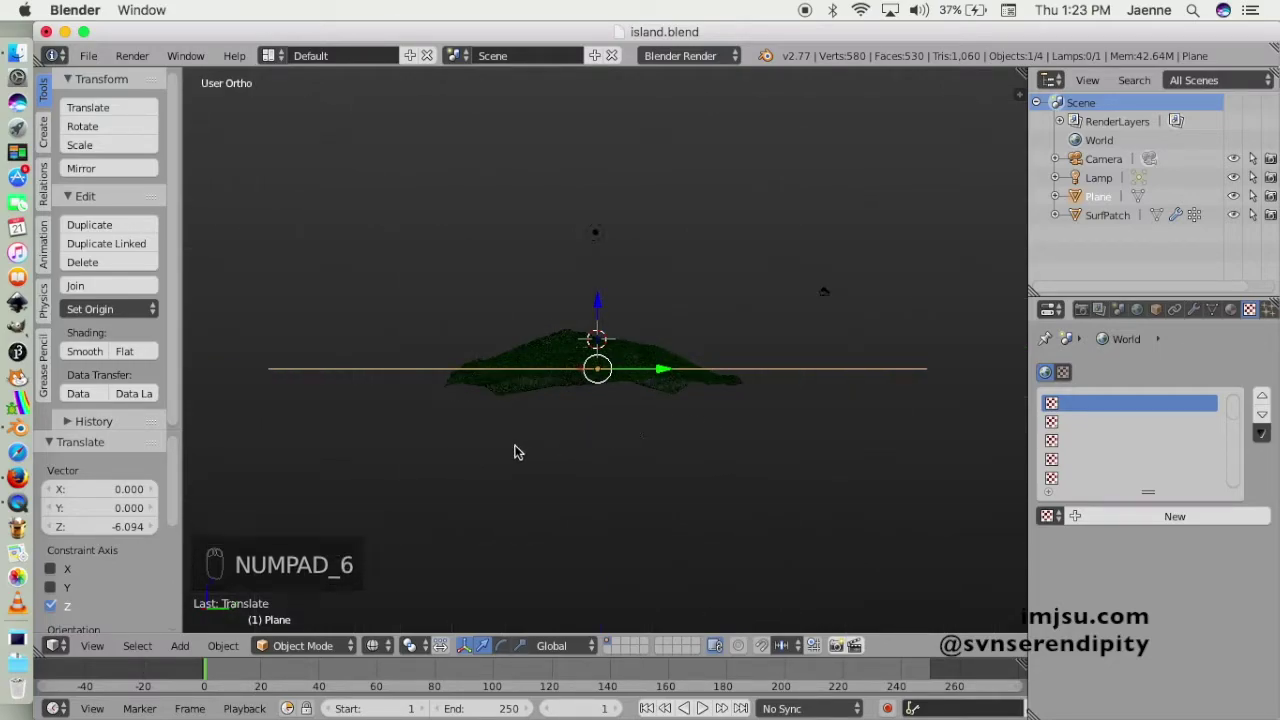
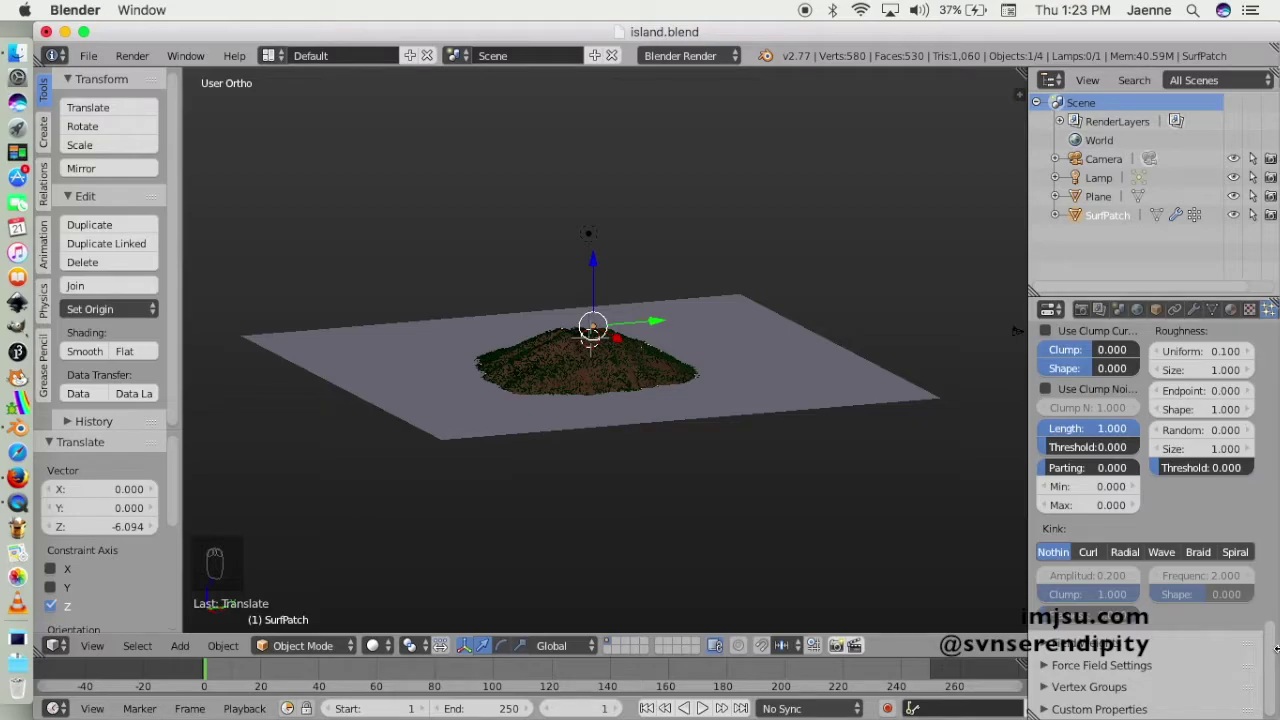
Review the particle Render settings, orbit above the island and select the plane for its material.
{"action": "left_click_drag", "start_coordinate": [1275, 658], "coordinate": [1273, 575]}
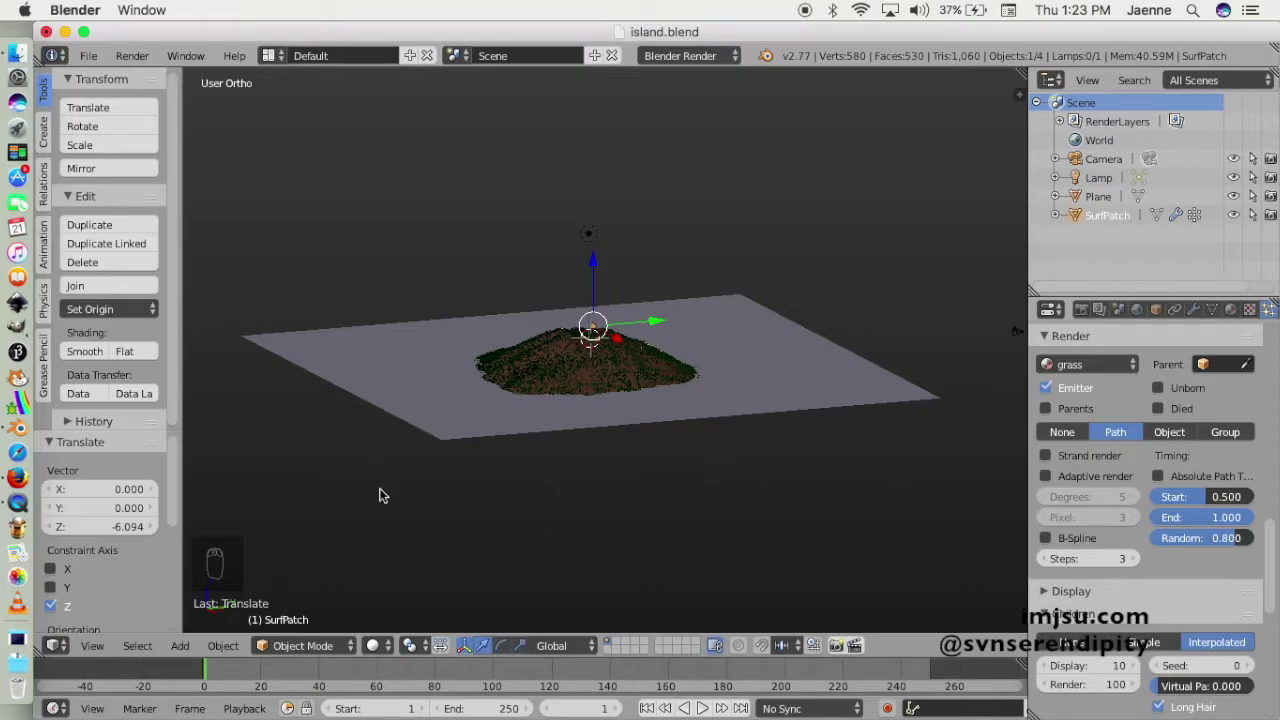
{"action": "left_click_drag", "start_coordinate": [402, 493], "coordinate": [422, 483]}
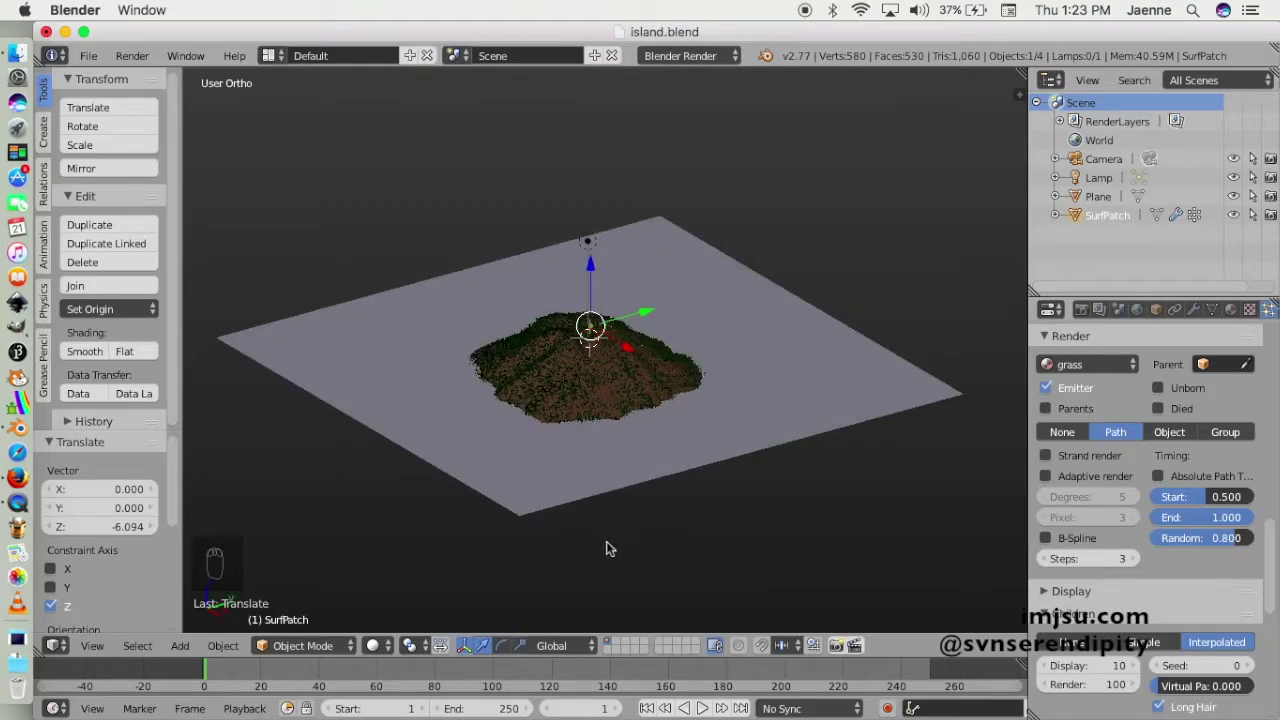
{"action": "left_click_drag", "start_coordinate": [850, 357], "coordinate": [1264, 621]}
Make the plane's material blue with Mirror reflectivity 0.8 and begin a new texture.
{"action": "left_click_drag", "start_coordinate": [1272, 614], "coordinate": [1089, 671]}
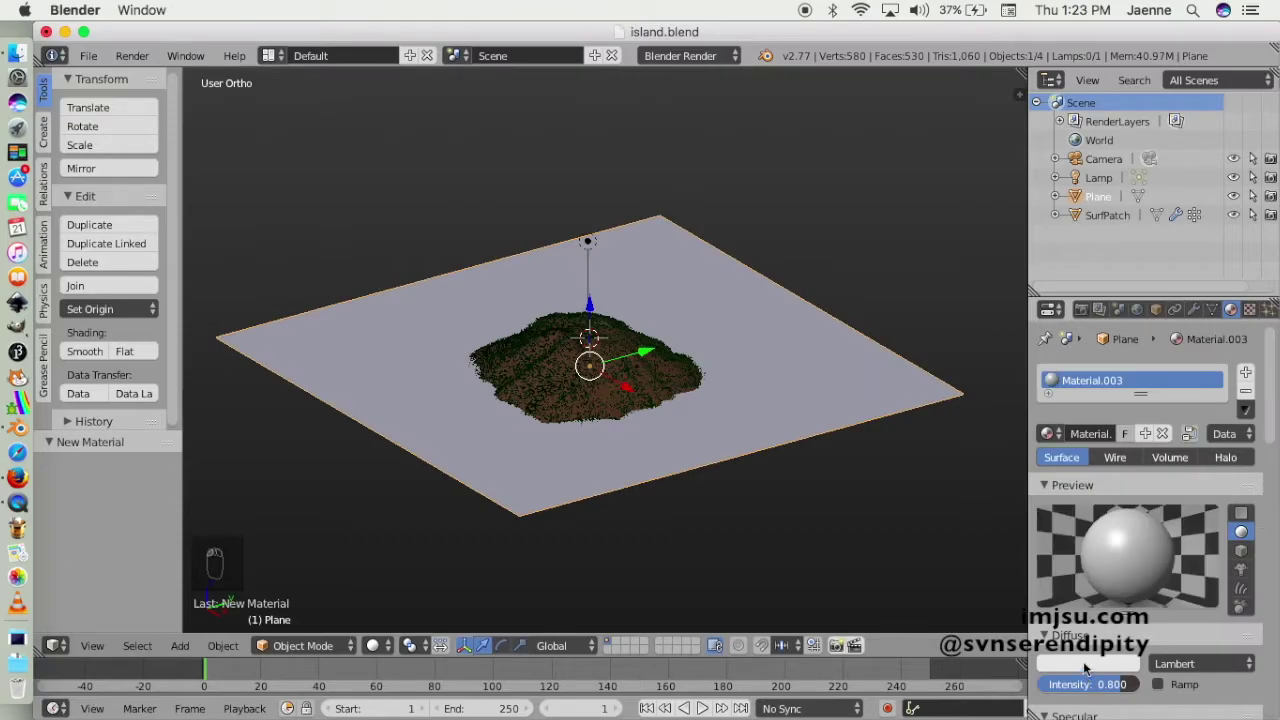
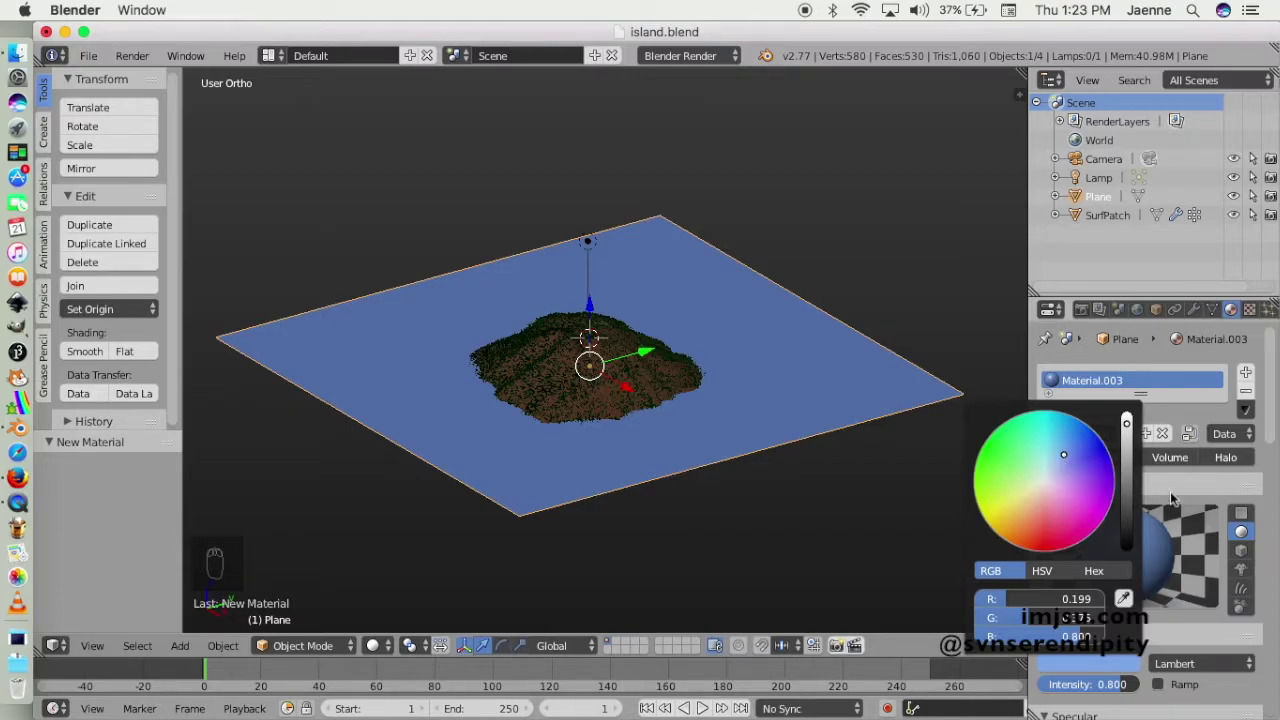
{"action": "left_click_drag", "start_coordinate": [1272, 436], "coordinate": [1270, 509]}
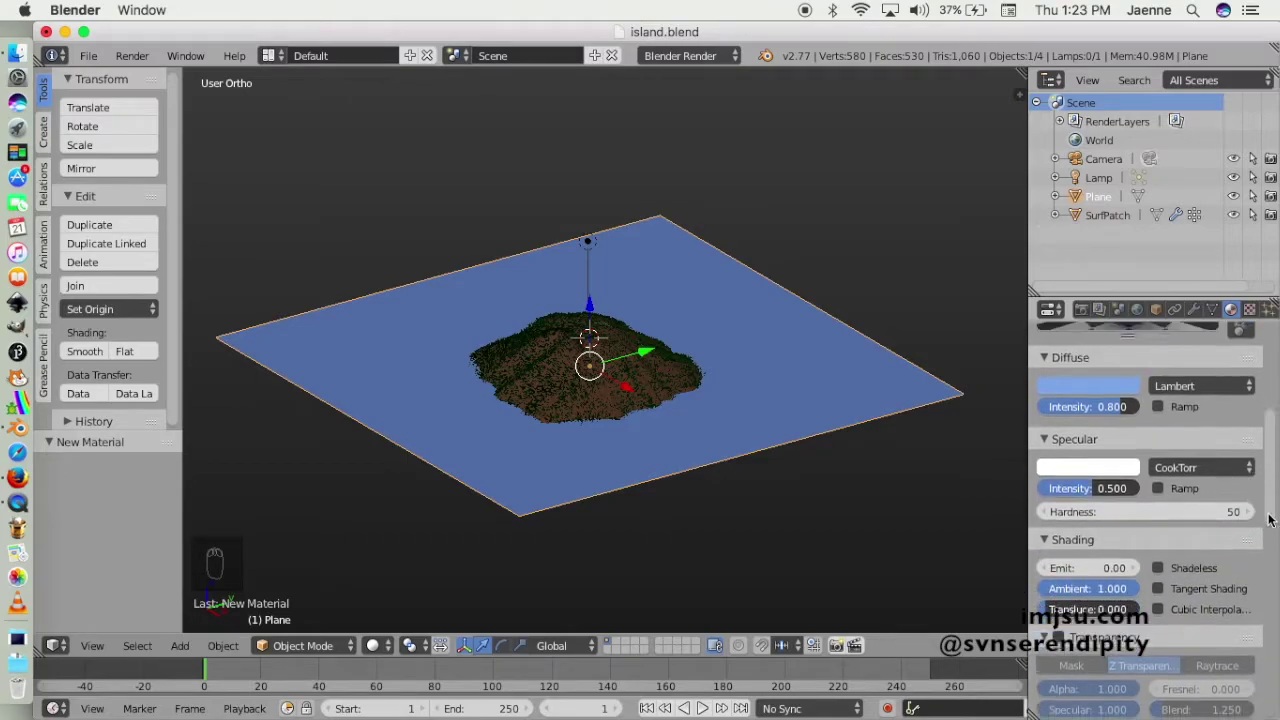
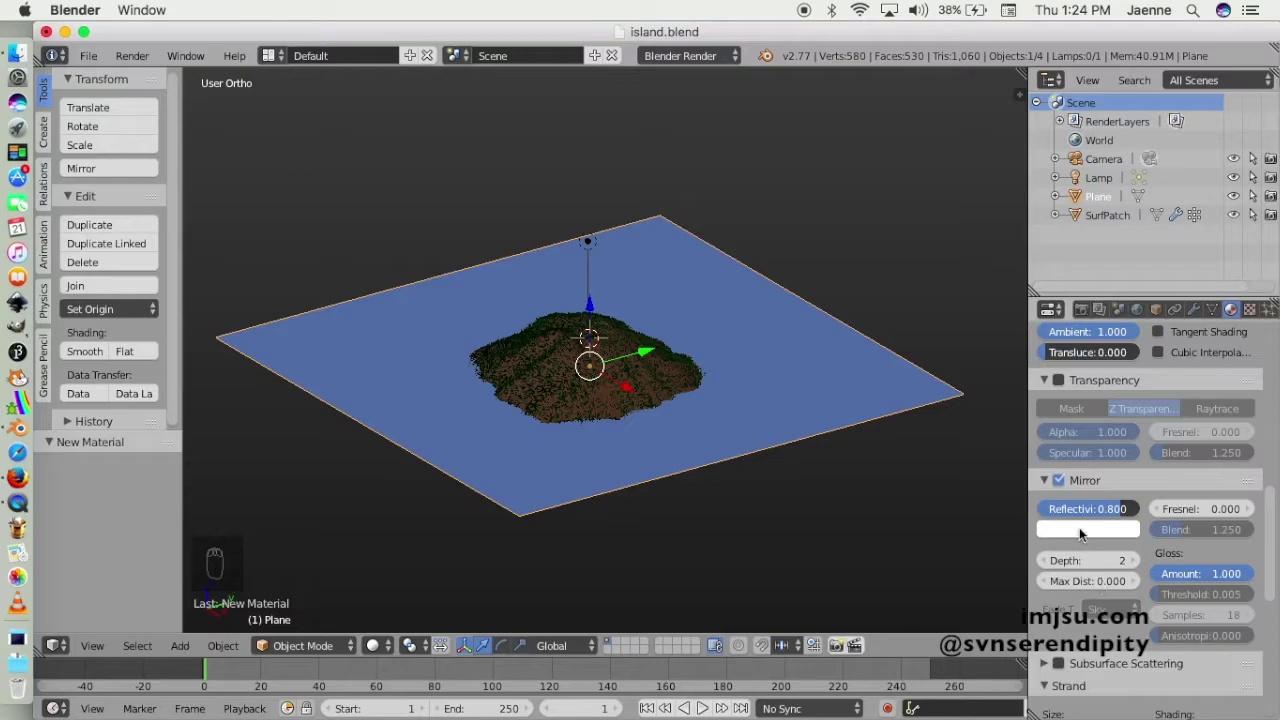
{"action": "left_click_drag", "start_coordinate": [1084, 534], "coordinate": [1056, 338]}
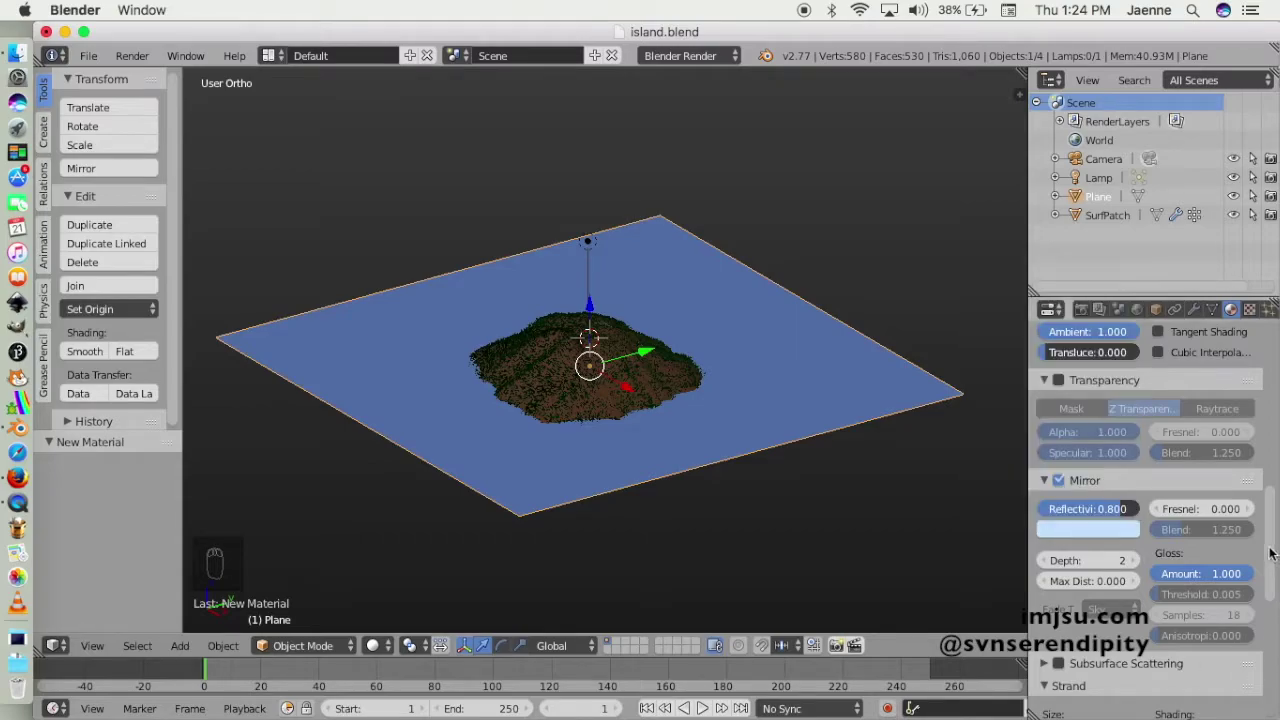
{"action": "left_click_drag", "start_coordinate": [1275, 550], "coordinate": [1276, 463]}
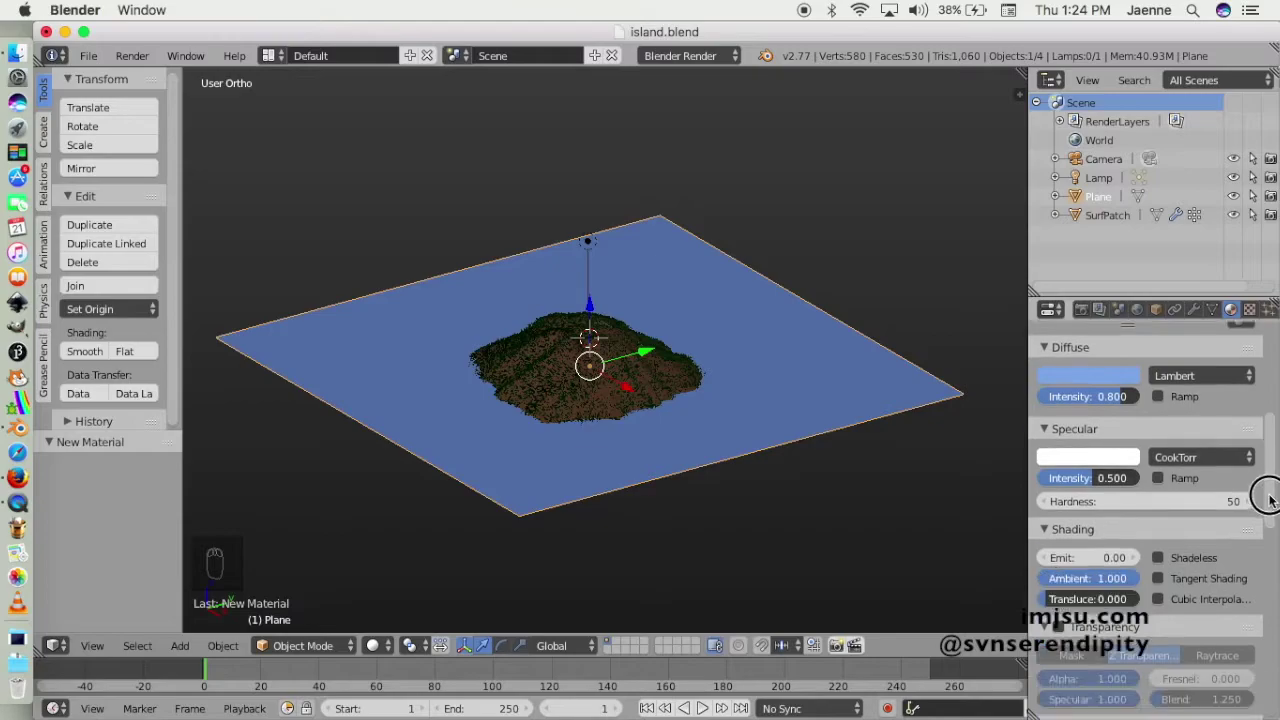
Set the texture type to Clouds and pick a noise basis from its dropdown.
{"action": "left_click_drag", "start_coordinate": [1257, 315], "coordinate": [1231, 450]}
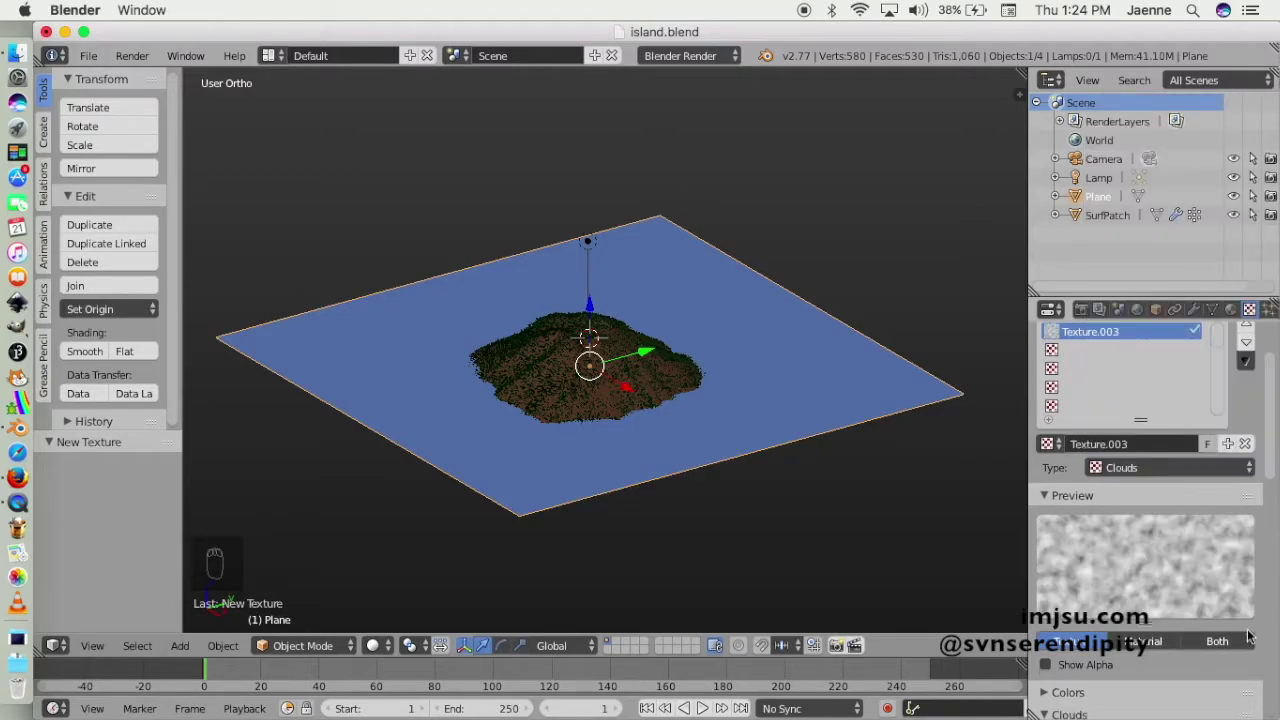
{"action": "left_click_drag", "start_coordinate": [1222, 648], "coordinate": [1275, 505]}
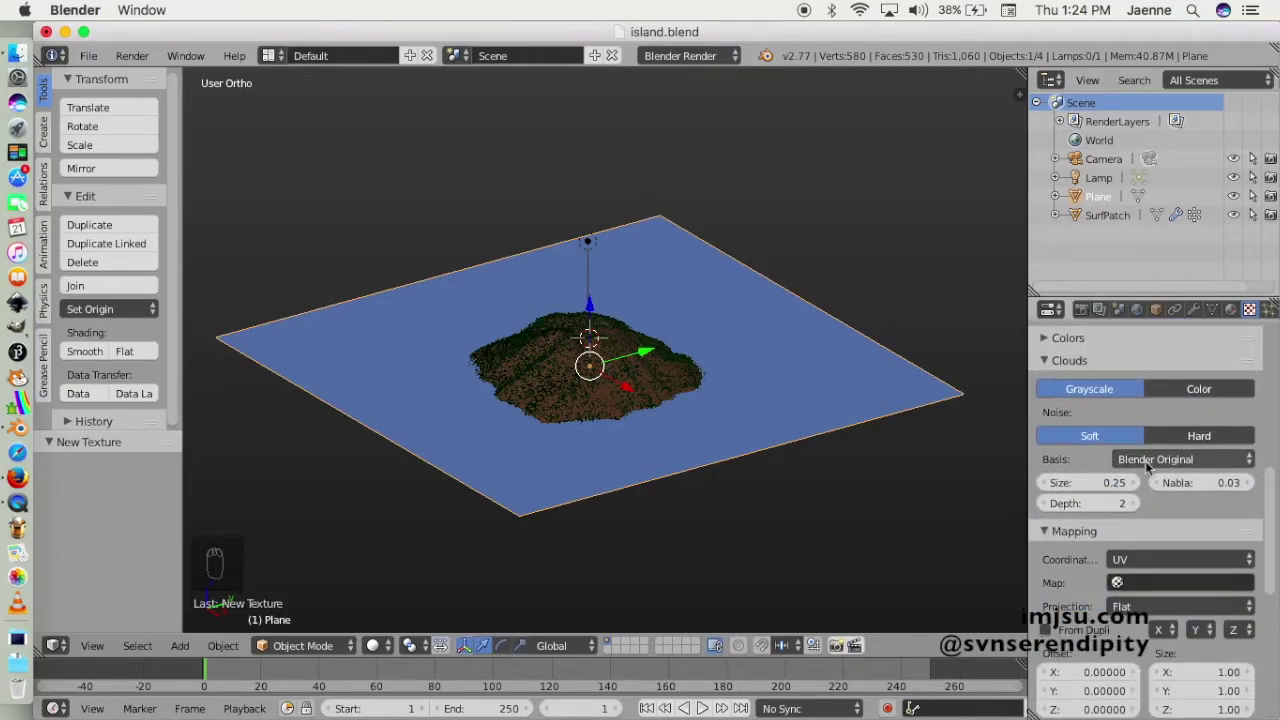
{"action": "left_click_drag", "start_coordinate": [1148, 467], "coordinate": [1183, 335]}
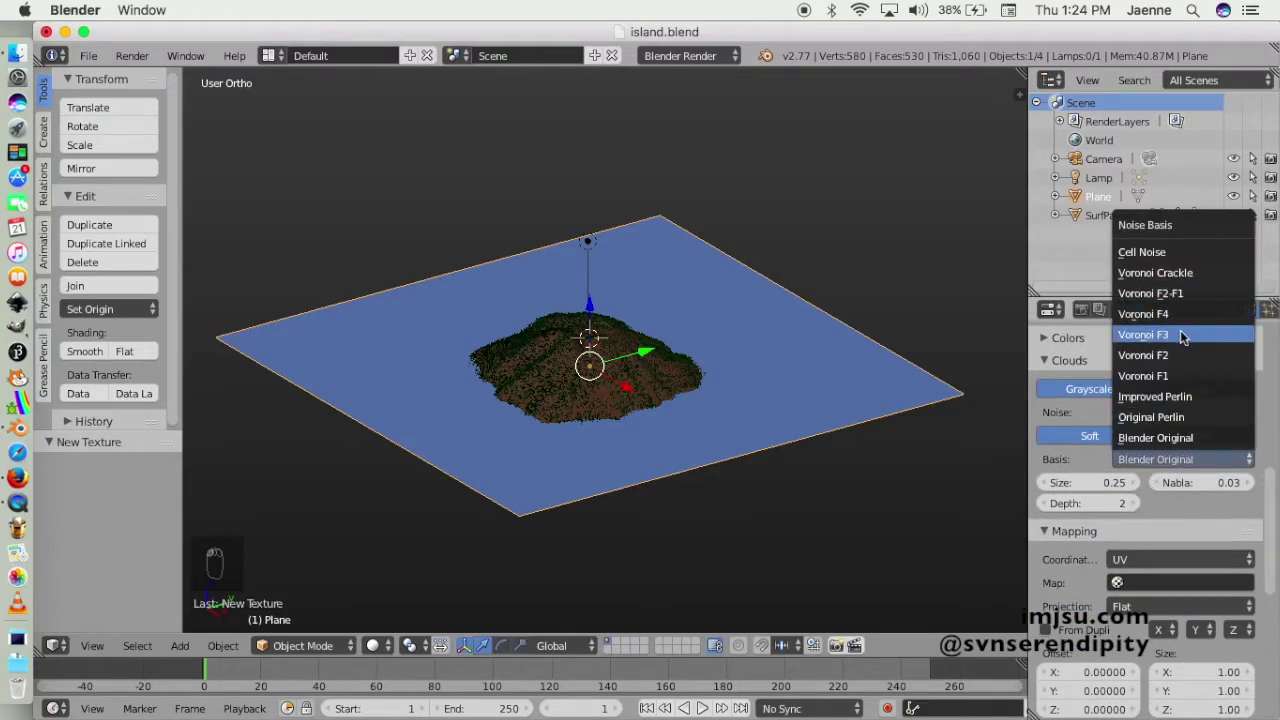
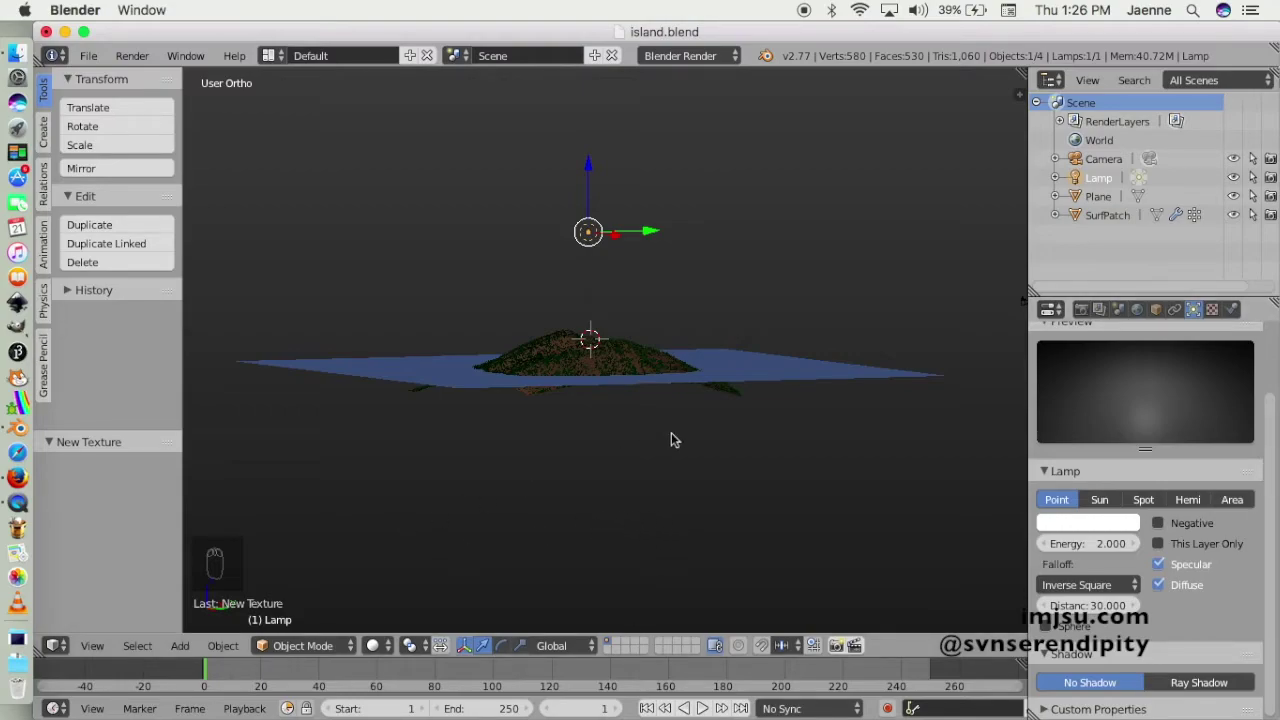
Switch to the camera view before setting the texture's normal influence to 0.050.
{"action": "key", "text": "KP_0"}
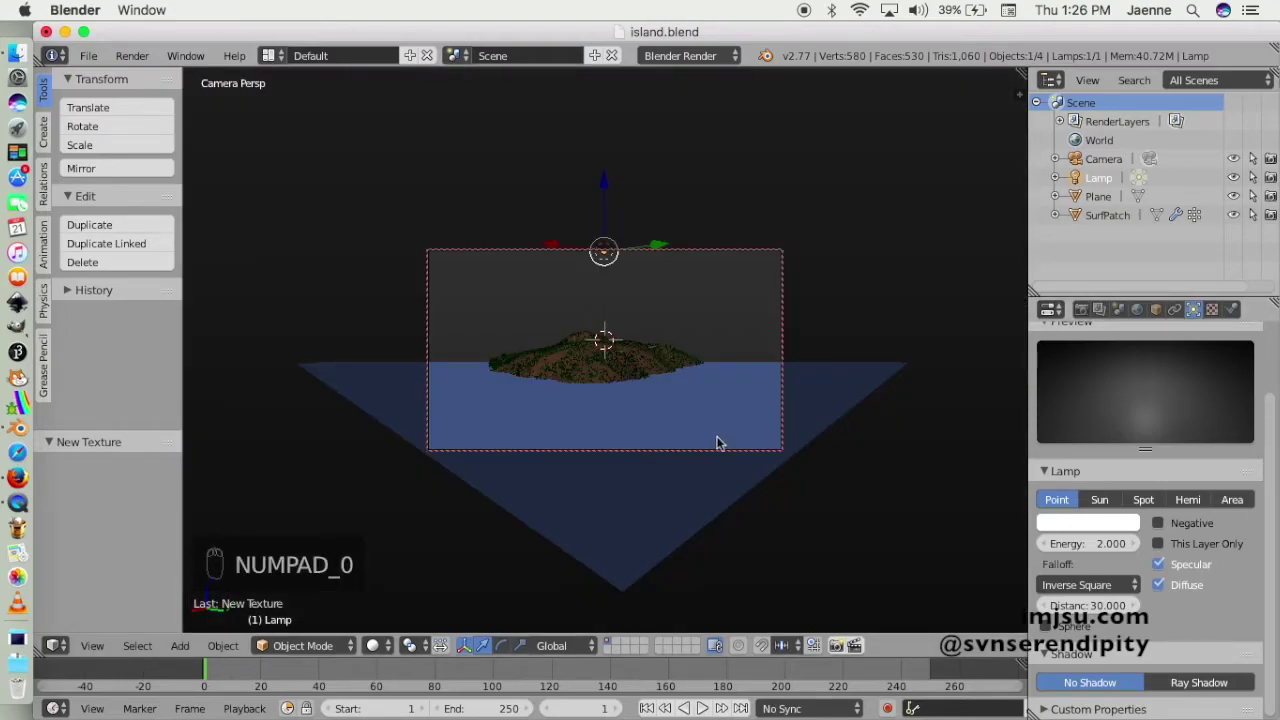
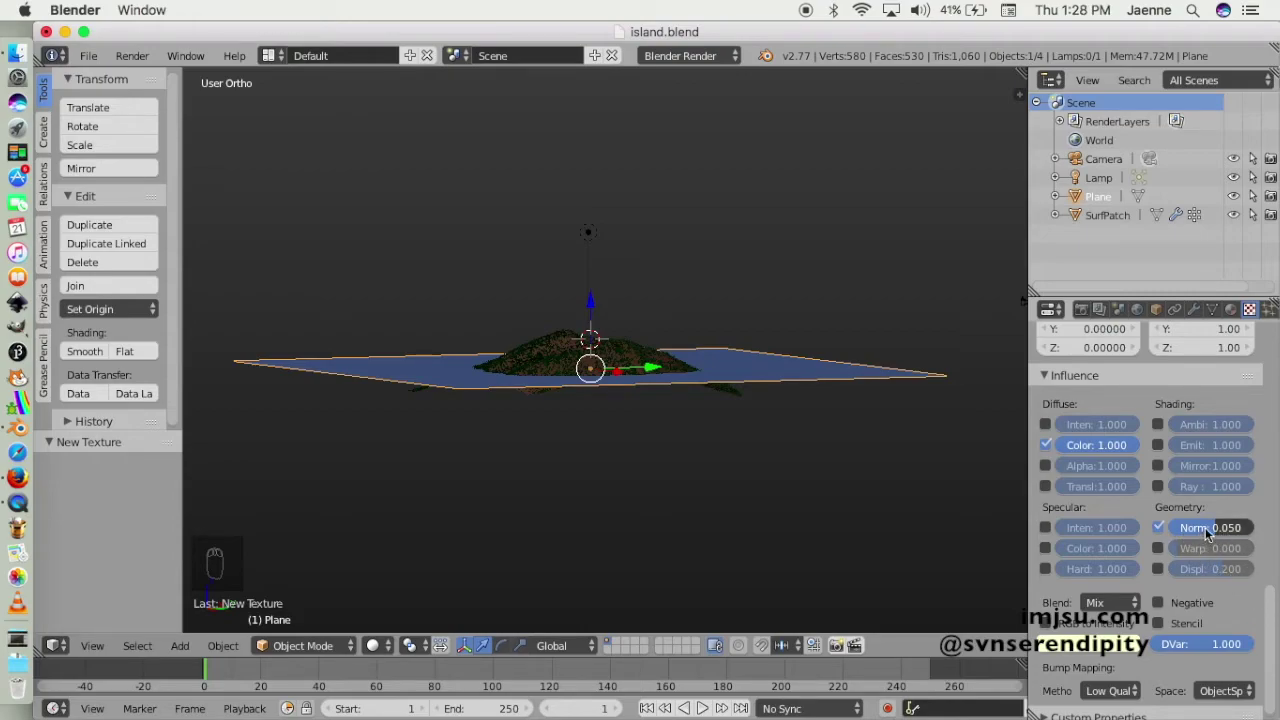
{"action": "left_click_drag", "start_coordinate": [1272, 611], "coordinate": [542, 432]}
{"action": "left_click_drag", "start_coordinate": [502, 442], "coordinate": [502, 479]}
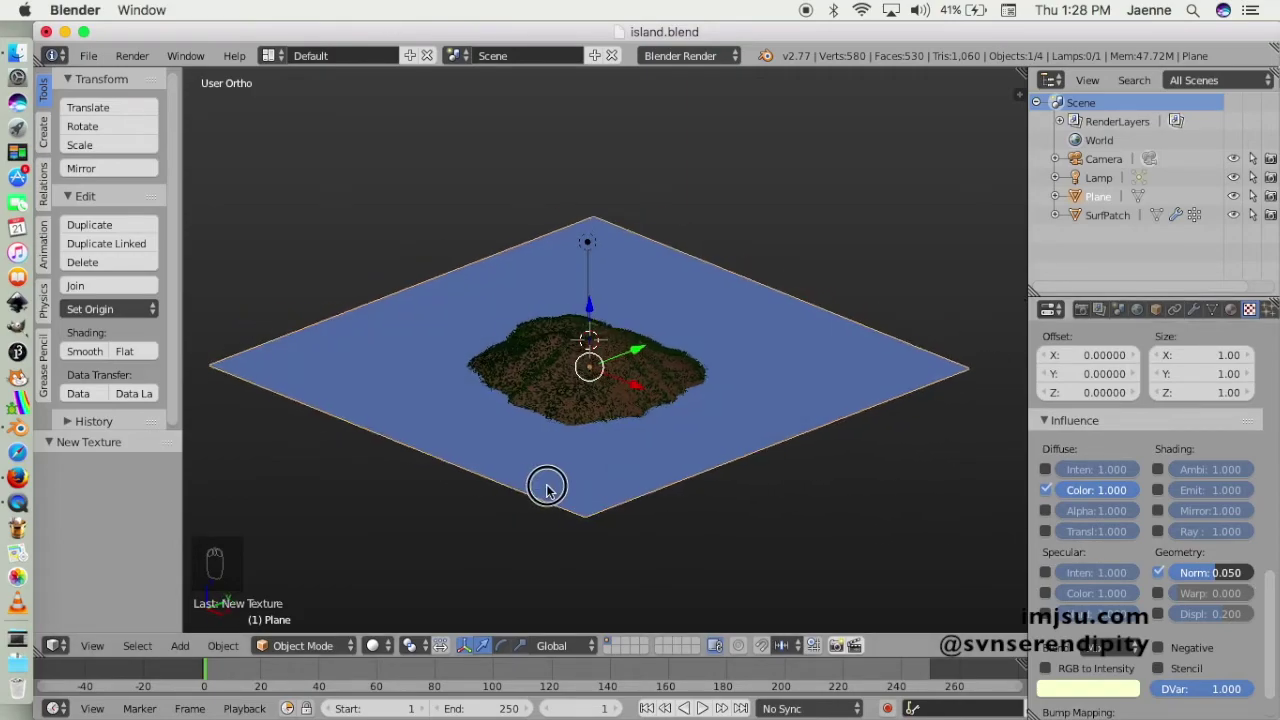
{"action": "left_click_drag", "start_coordinate": [406, 490], "coordinate": [775, 342]}
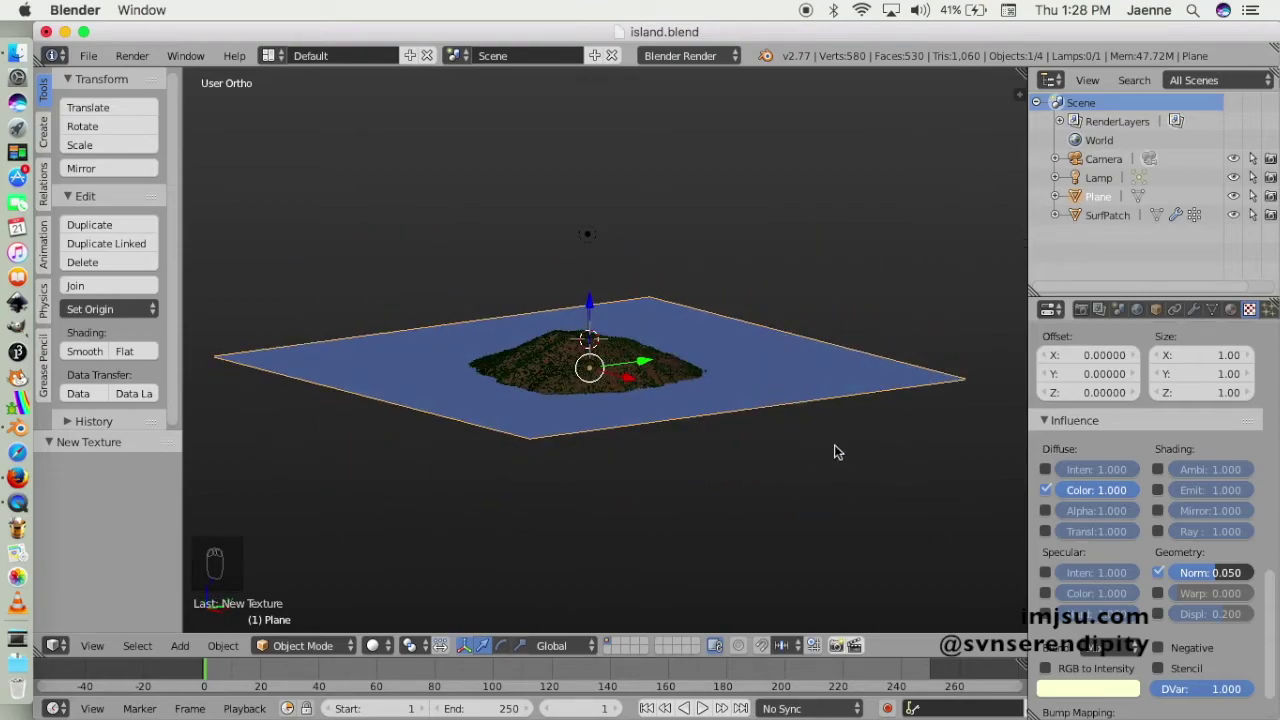
{"action": "left_click_drag", "start_coordinate": [860, 451], "coordinate": [809, 464]}
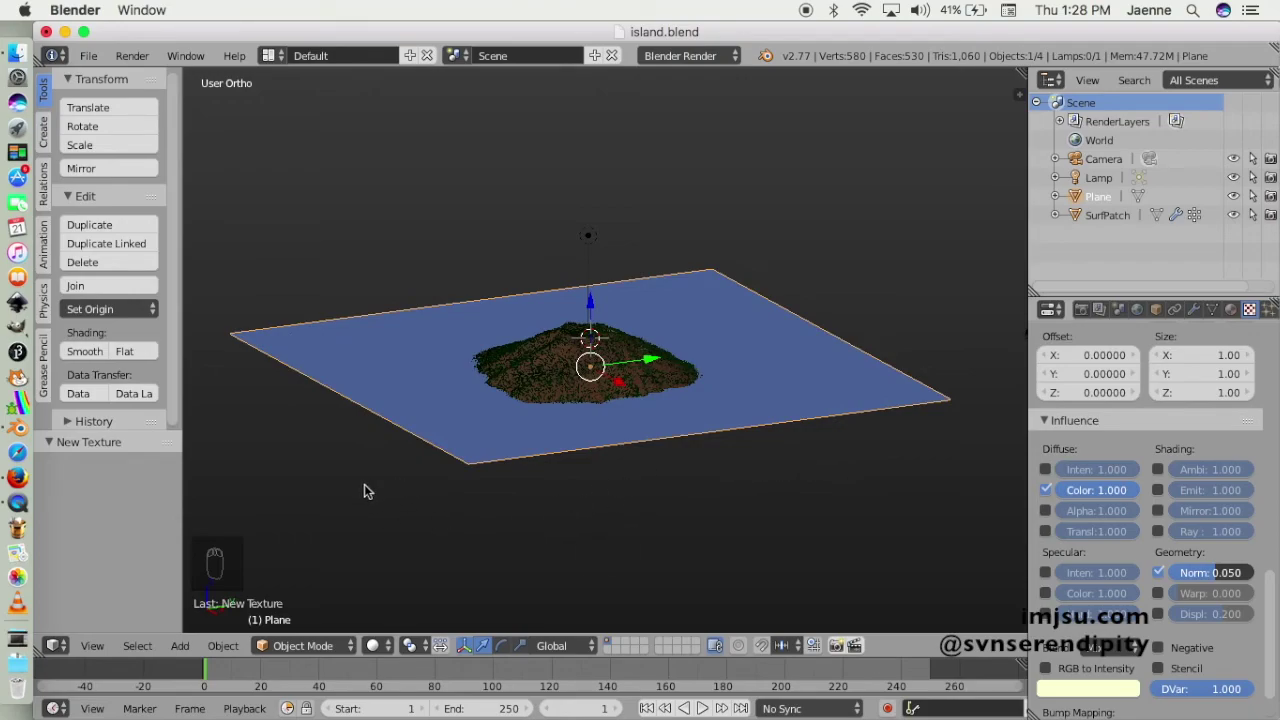
{"action": "left_click_drag", "start_coordinate": [351, 490], "coordinate": [795, 64]}
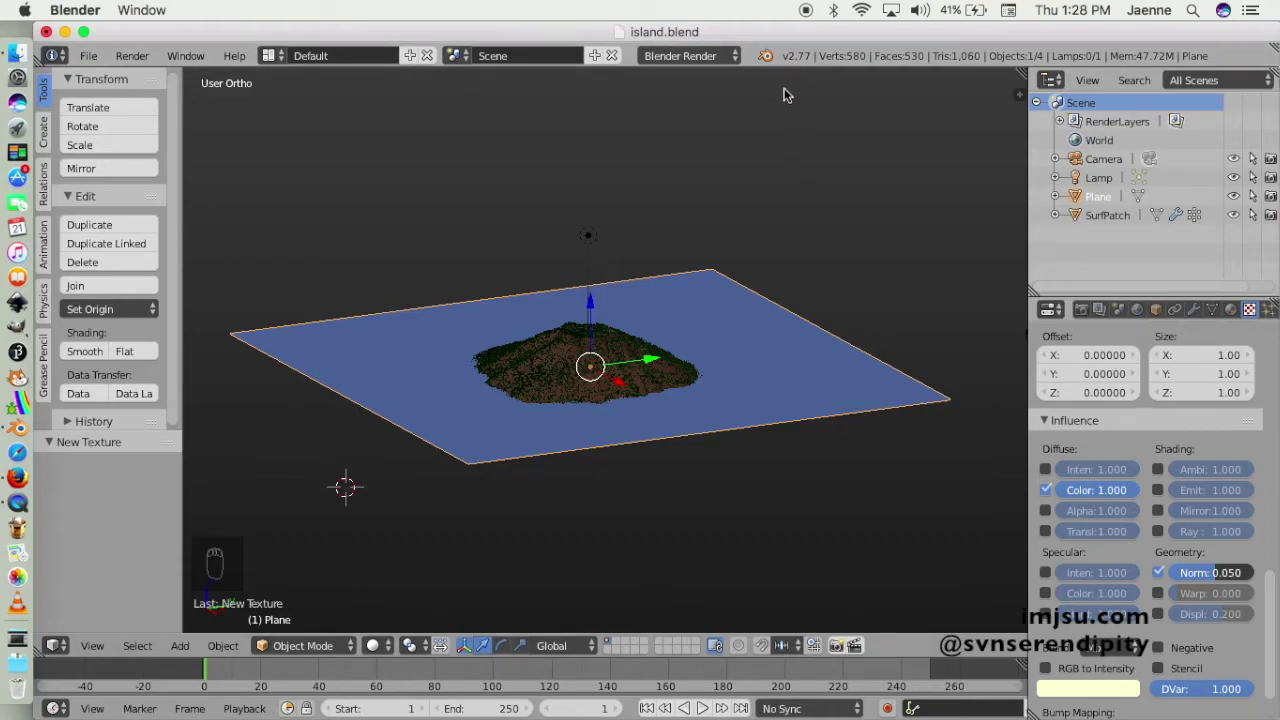